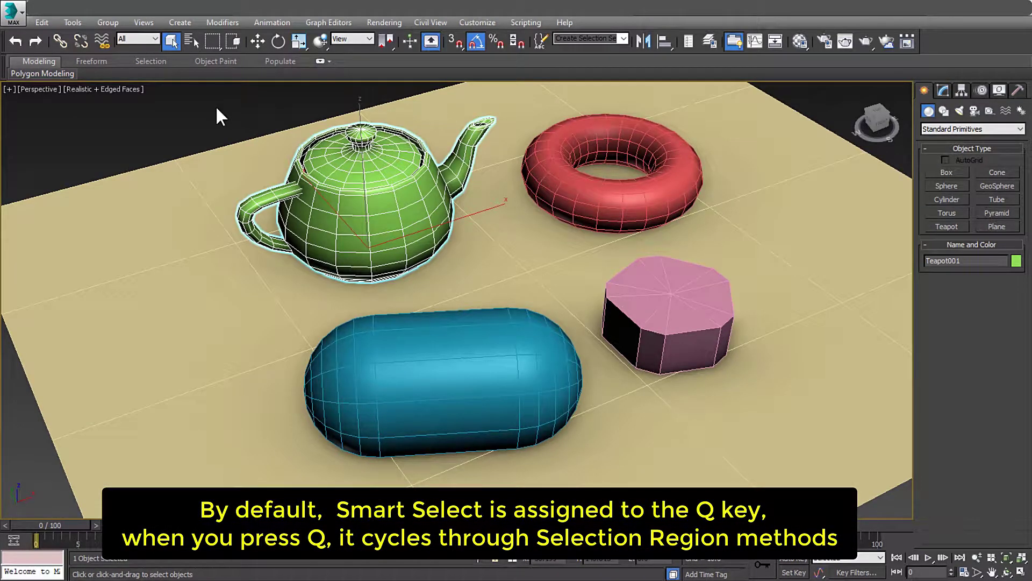
Cycle the selection region through Circular, Fence, Lasso, Paint and back to Rectangular with nothing selected.
{"action": "key", "text": "q"}
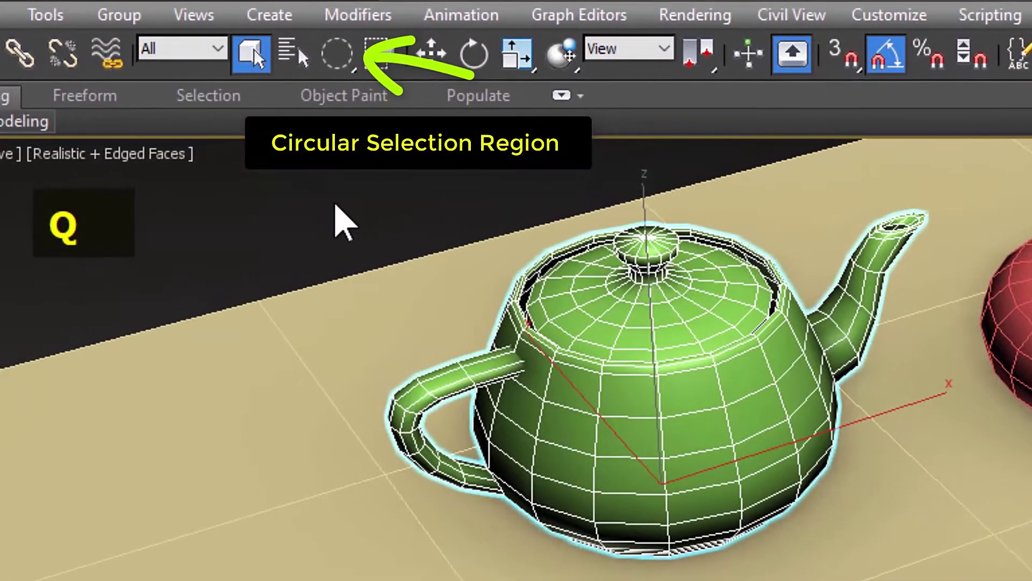
{"action": "key", "text": "q"}
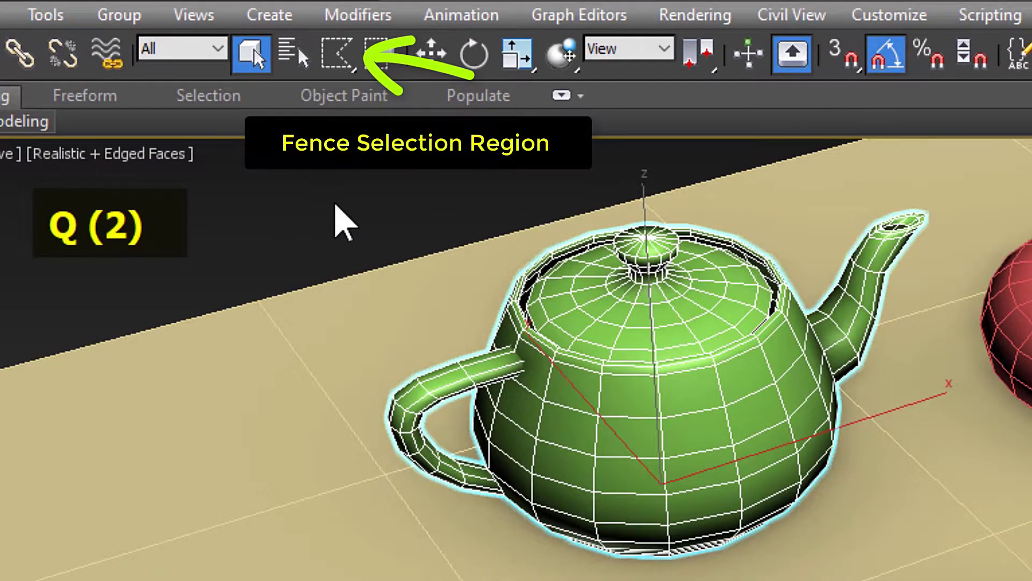
{"action": "key", "text": "q"}
{"action": "key", "text": "q"}
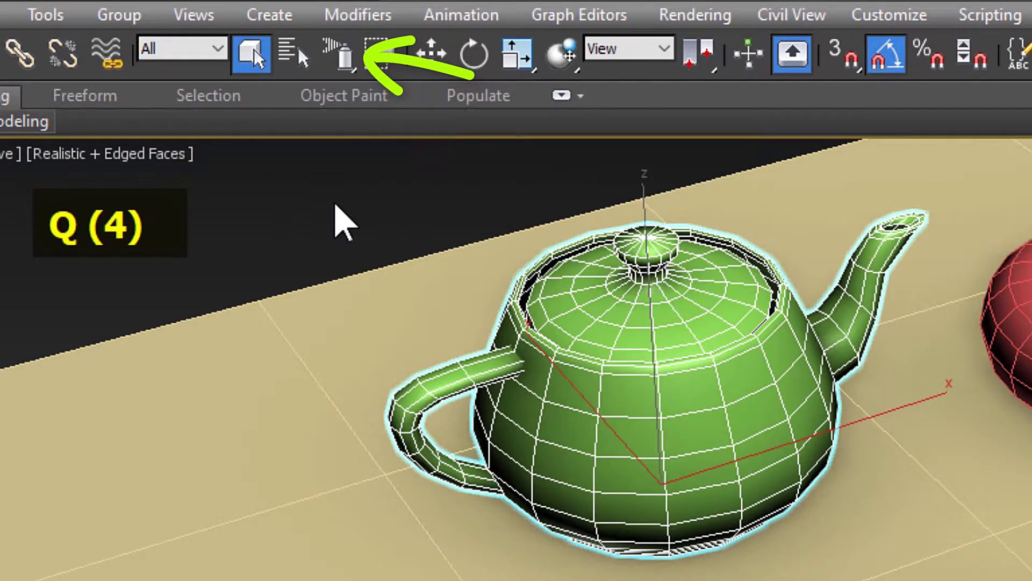
{"action": "key", "text": "q"}
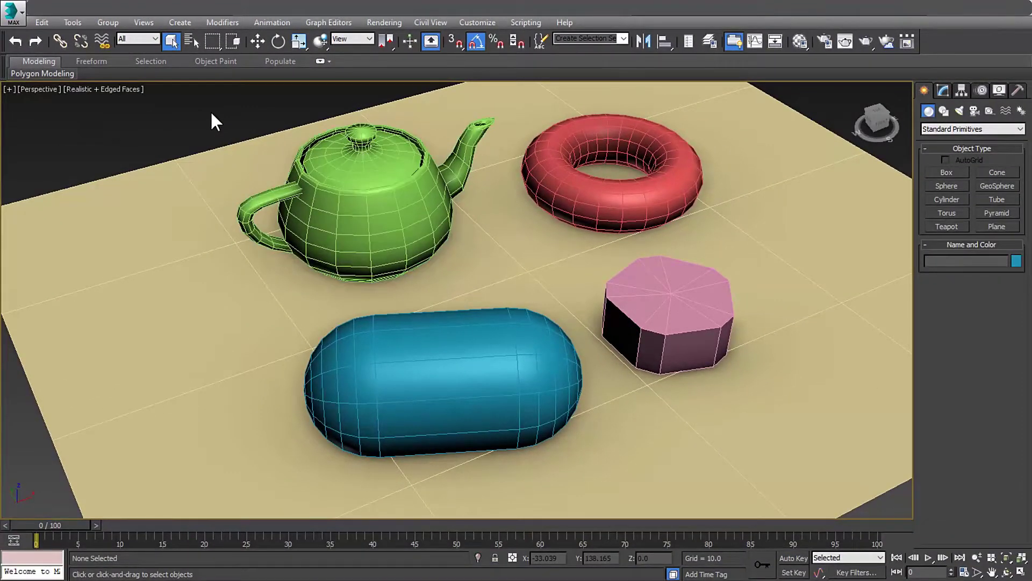
Return to the Rectangular region and start dragging a rectangle around all five objects.
{"action": "key", "text": "q"}
{"action": "key", "text": "q"}
{"action": "key", "text": "q"}
{"action": "key", "text": "q"}
{"action": "key", "text": "q"}
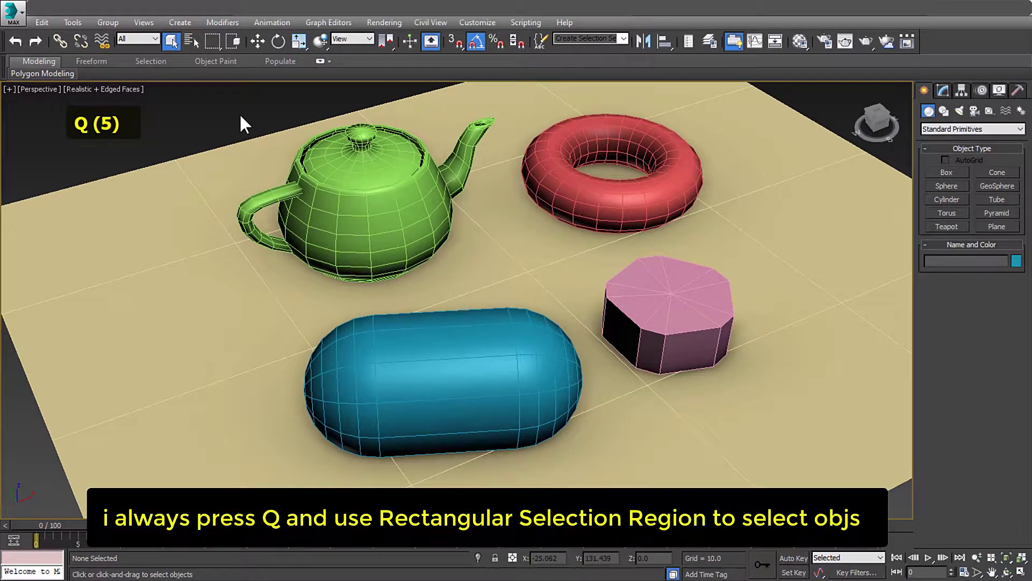
{"action": "left_click", "coordinate": [243, 122]}
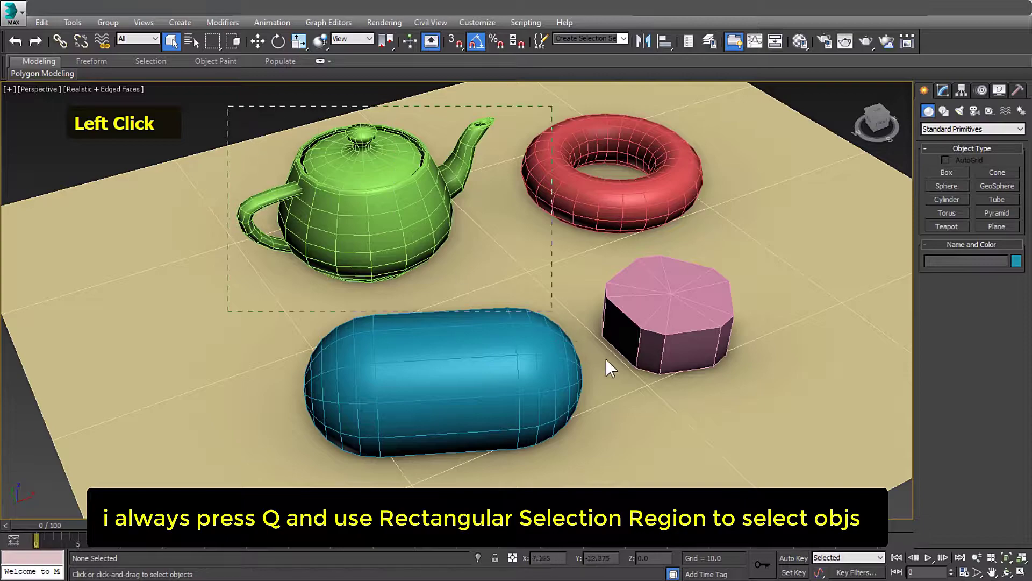
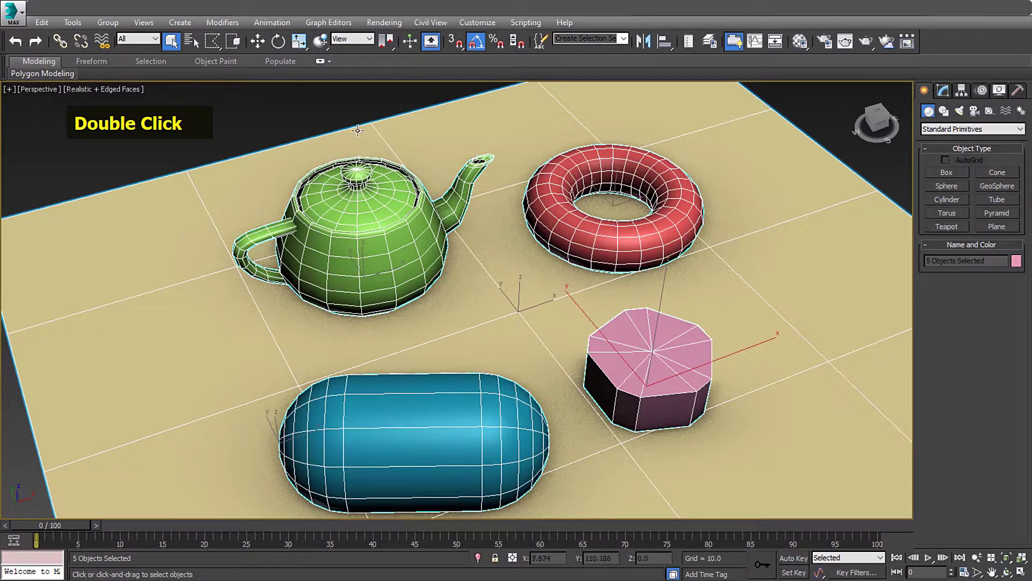
{"action": "left_click", "coordinate": [222, 46]}
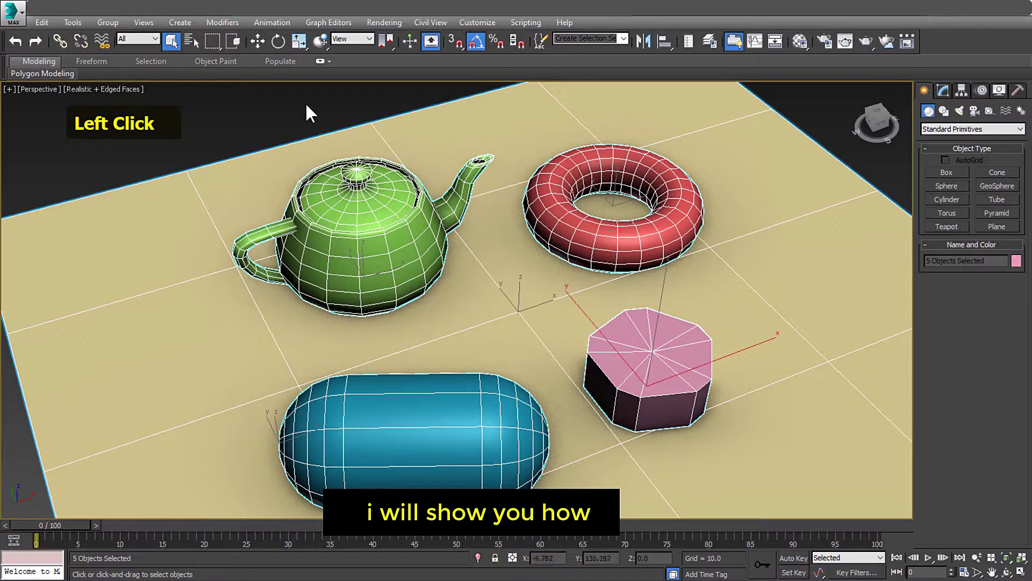
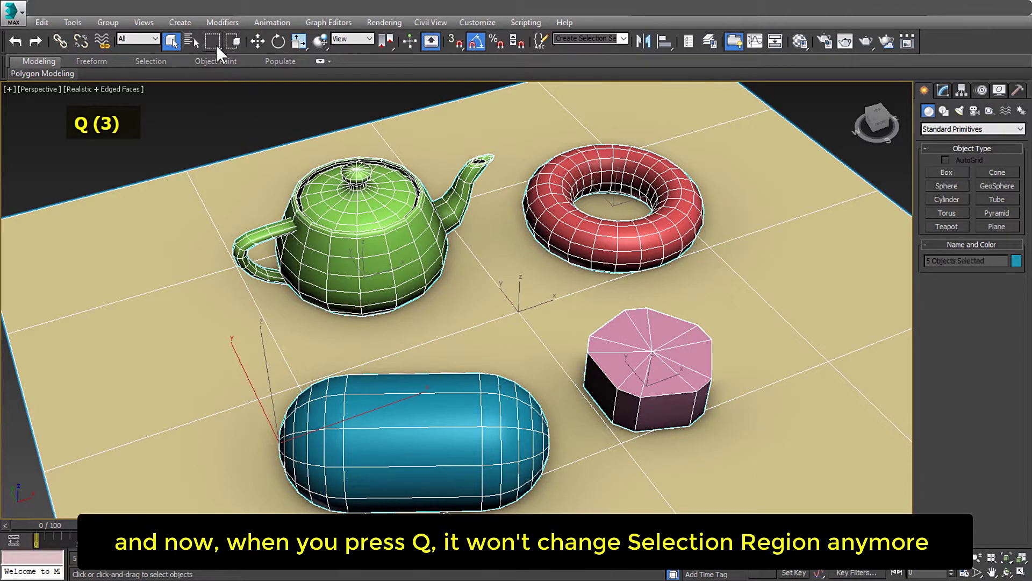
Switch to the Circular Selection Region from the flyout and pick just the teapot.
{"action": "left_click", "coordinate": [219, 53]}
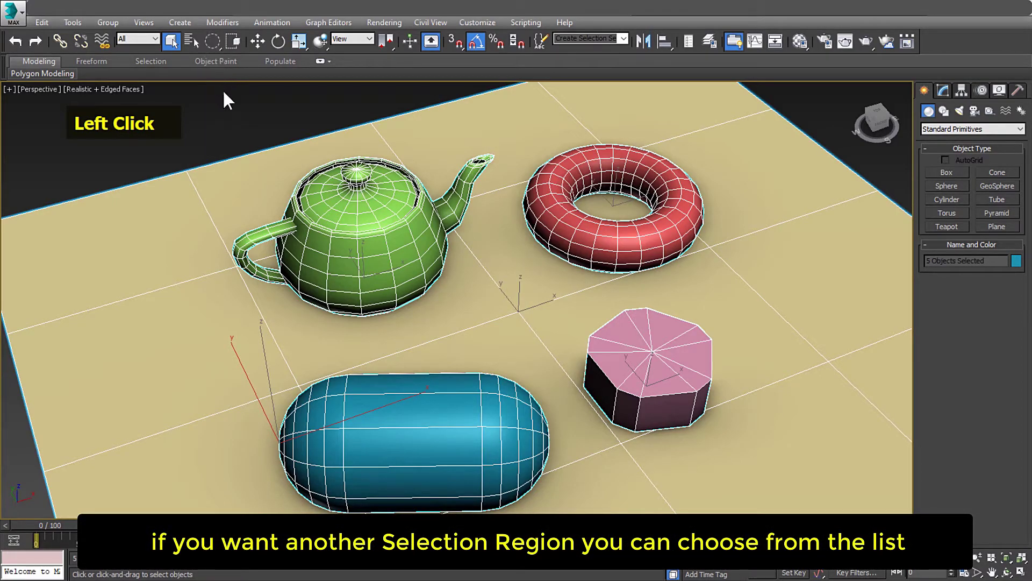
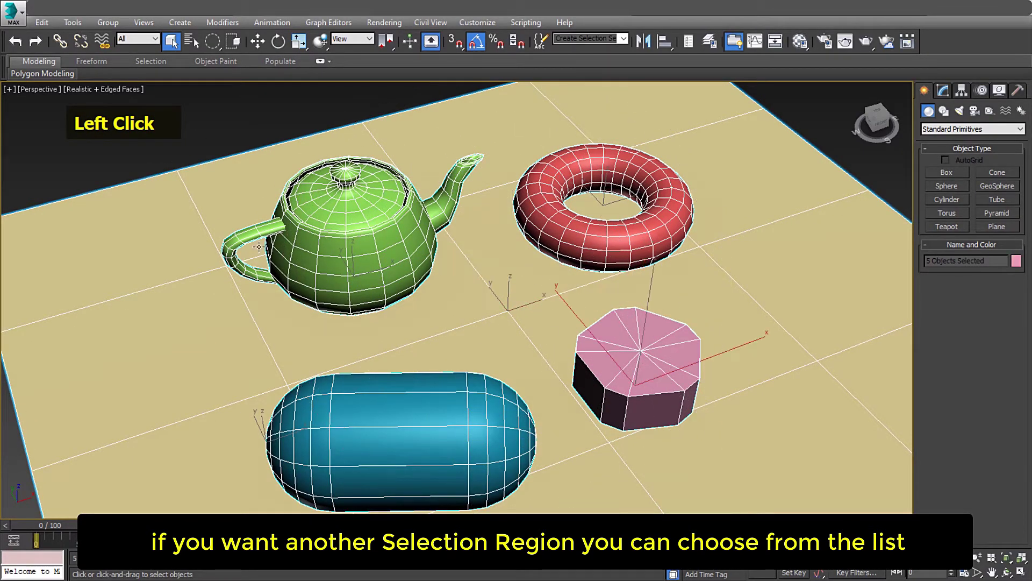
{"action": "double_click", "coordinate": [313, 104]}
{"action": "left_click", "coordinate": [224, 54]}
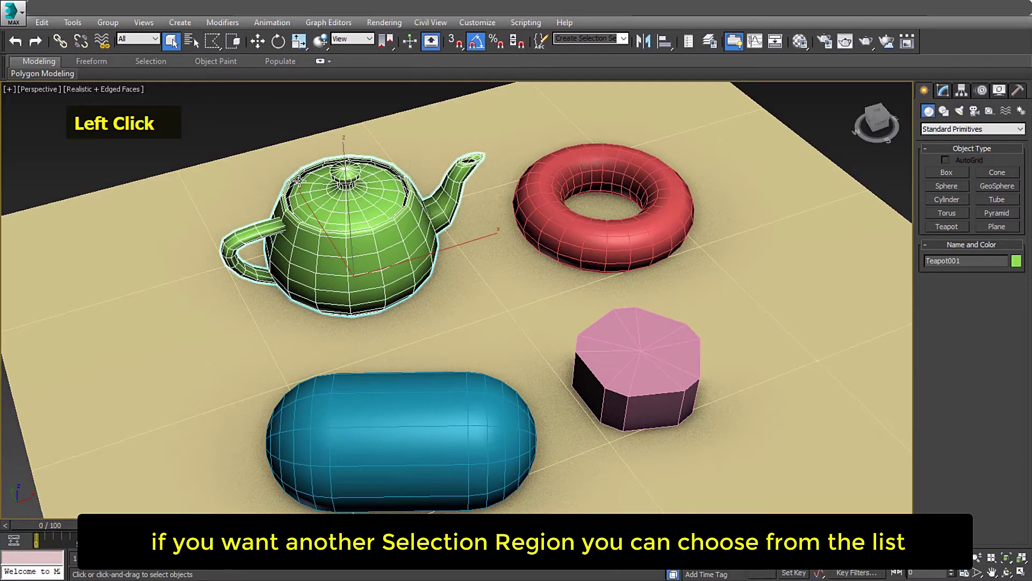
Clear the selection, then drag a fresh circular region to select all five objects.
{"action": "double_click", "coordinate": [654, 446]}
{"action": "left_click", "coordinate": [413, 124]}
{"action": "double_click", "coordinate": [412, 125]}
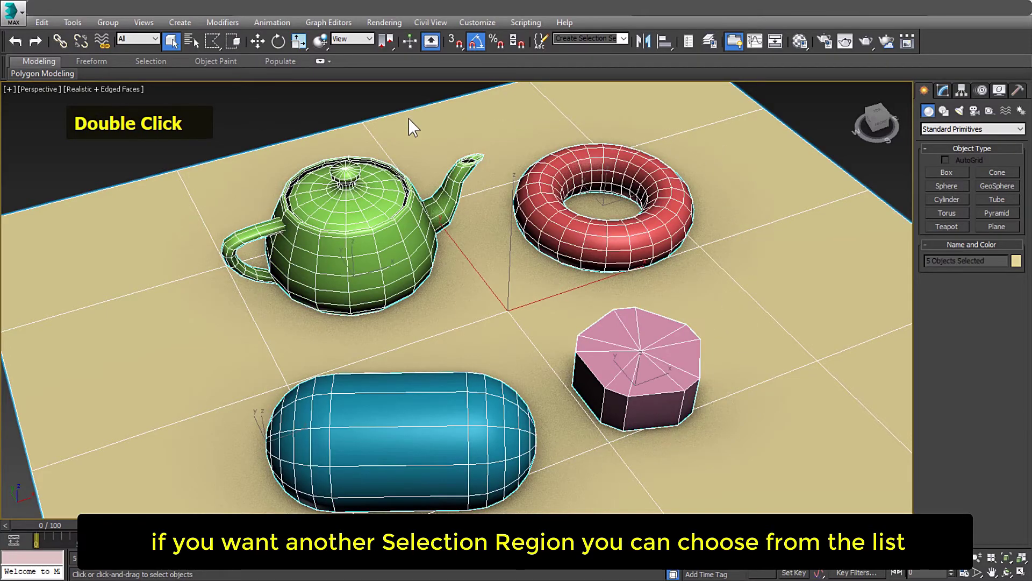